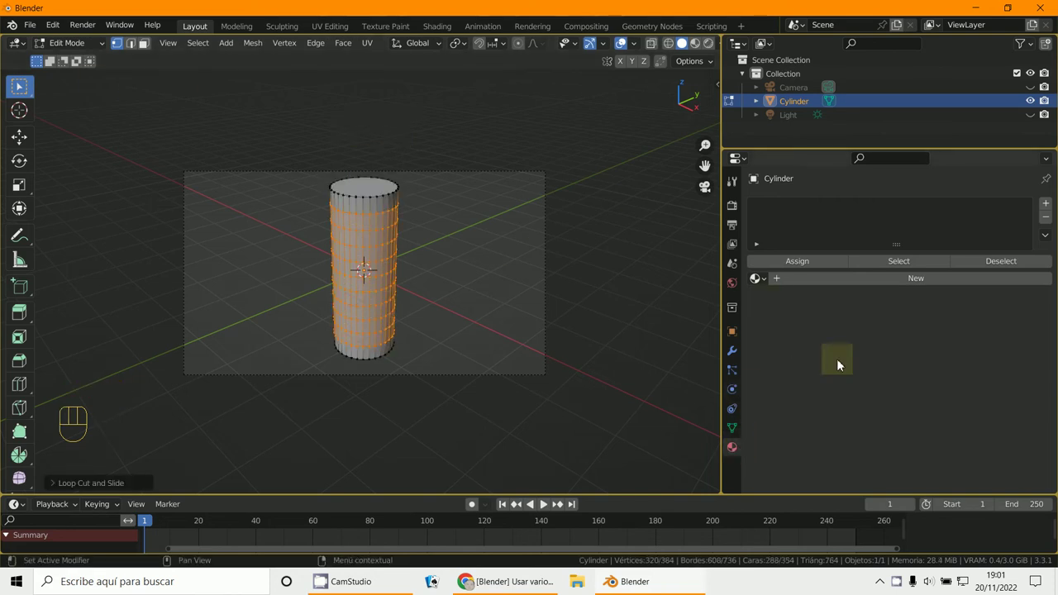
Create Material.001 on the loop-cut cylinder and select all its geometry.
left_click_drag(905, 286, 703, 56)
key("a")
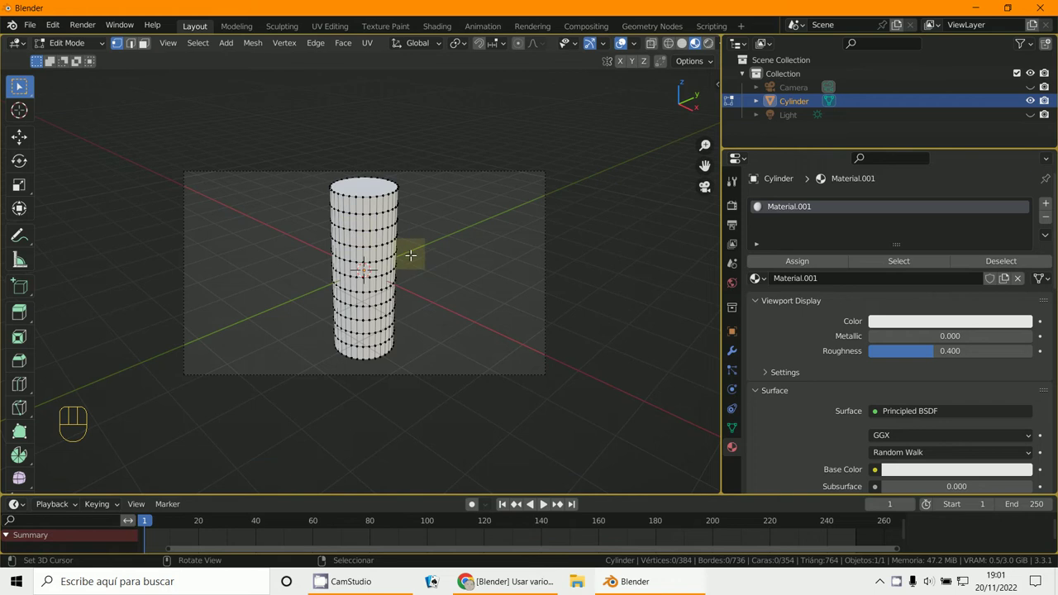
Add a second slot with new material Material.002 and begin choosing its colour.
left_click_drag(71, 46, 928, 307)
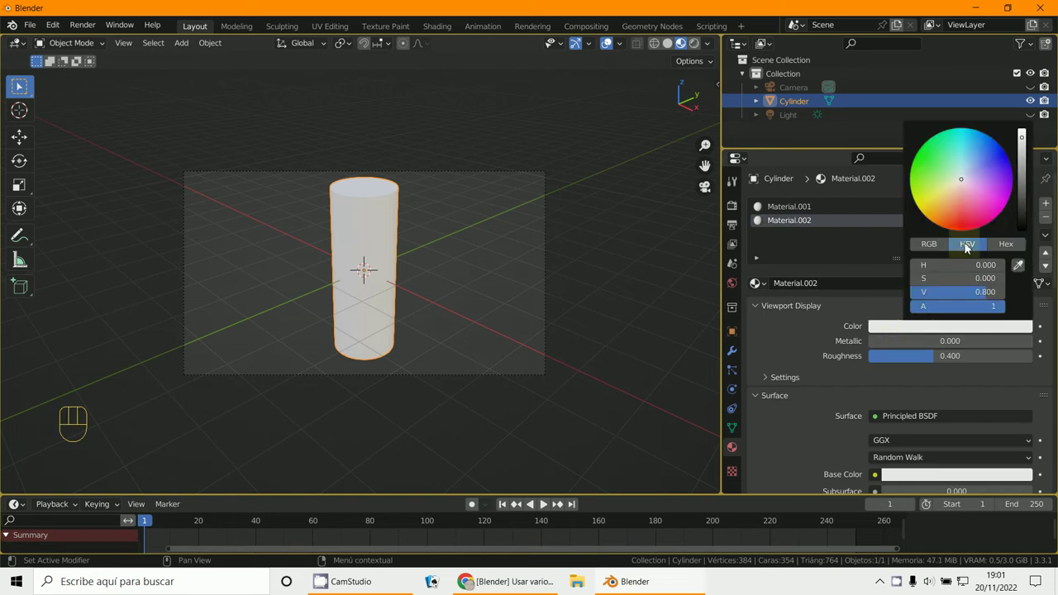
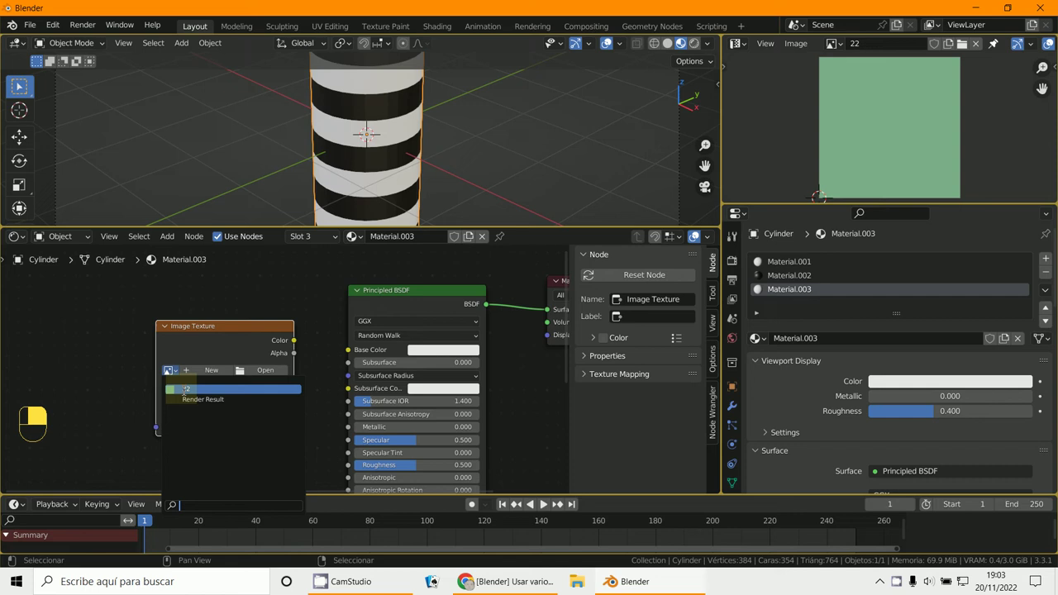
Add an Image Texture node for image "22" beside Material.003's Principled BSDF.
left_click(244, 332)
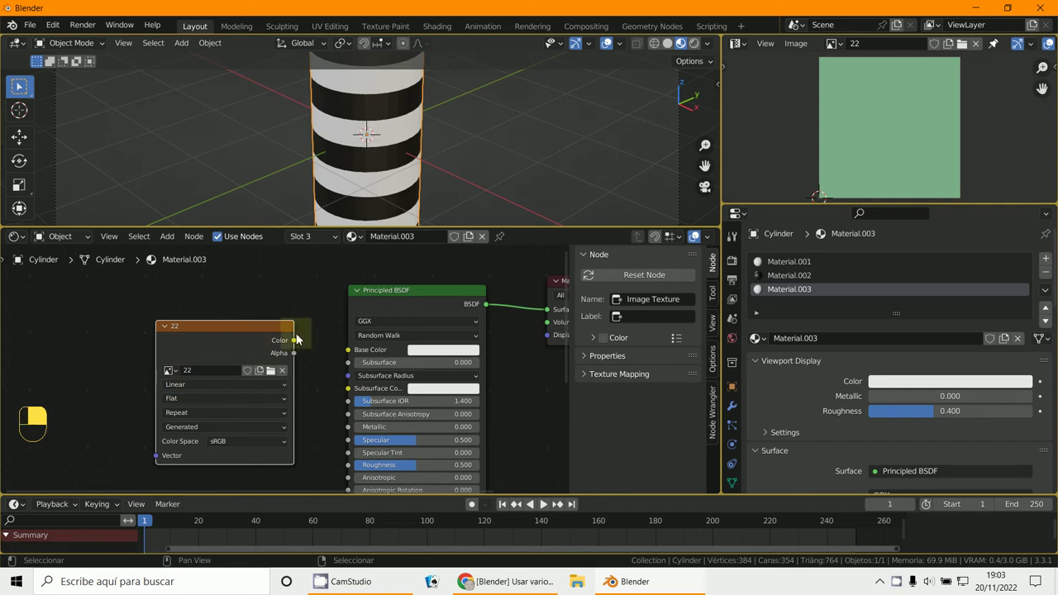
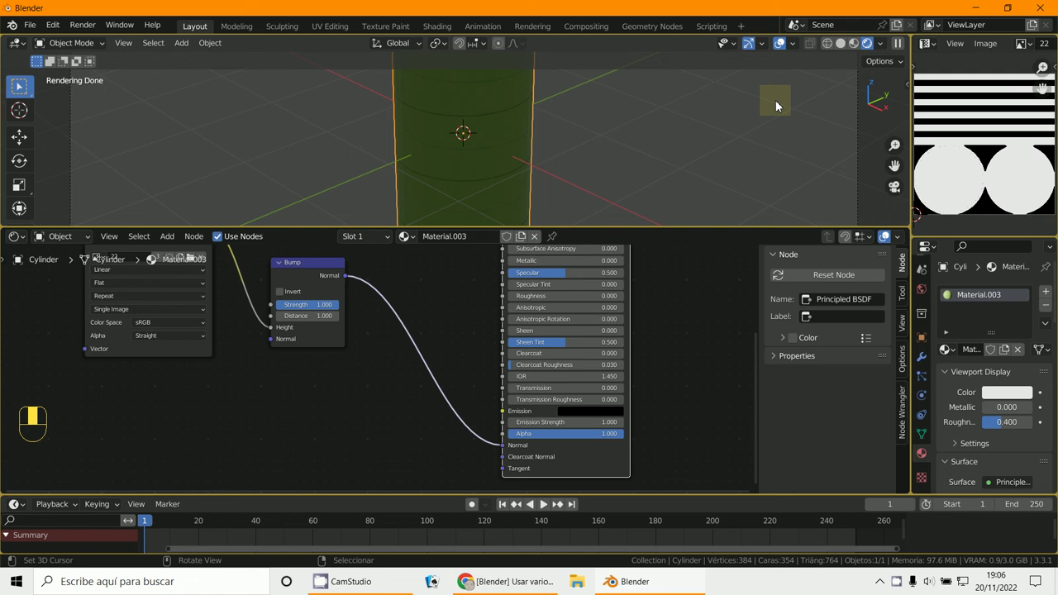
Unhide everything so the green ridged cylinder with baked bump shows fully.
key("alt+h")
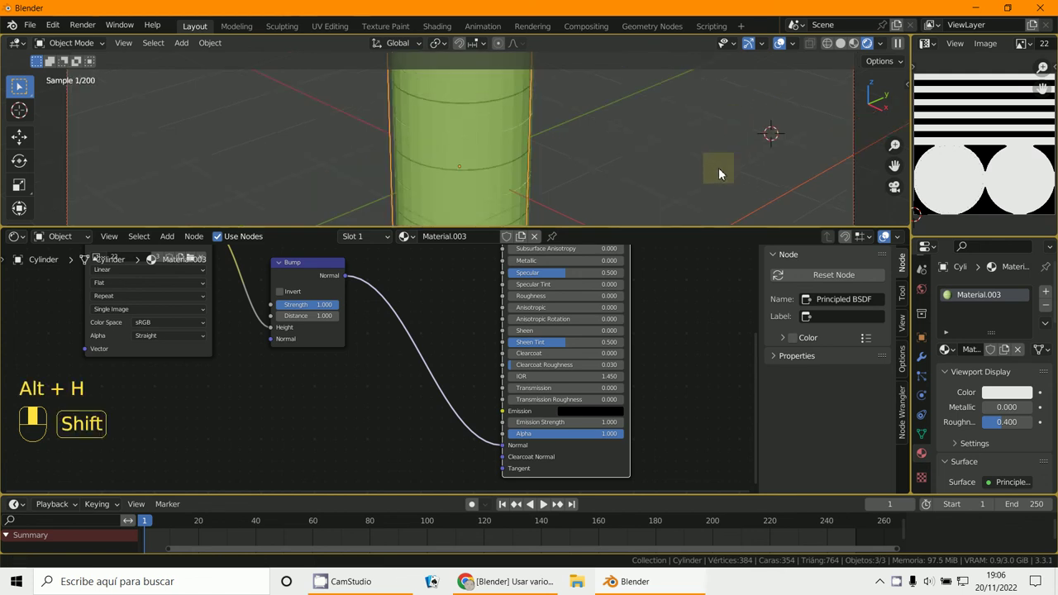